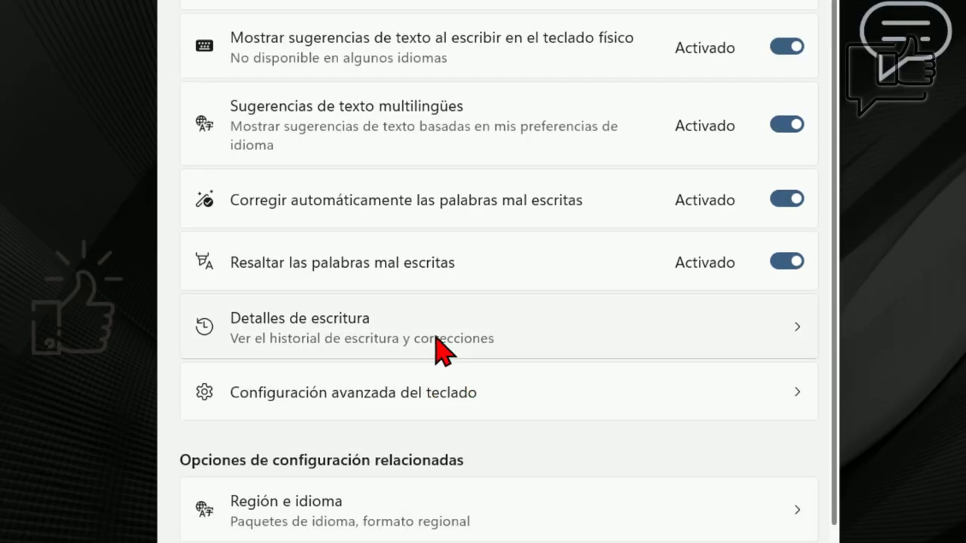
- Open the Detalles de escritura page from the Escritura settings with typing details on
{"action": "left_click_drag", "start_coordinate": [439, 344], "coordinate": [297, 71]}
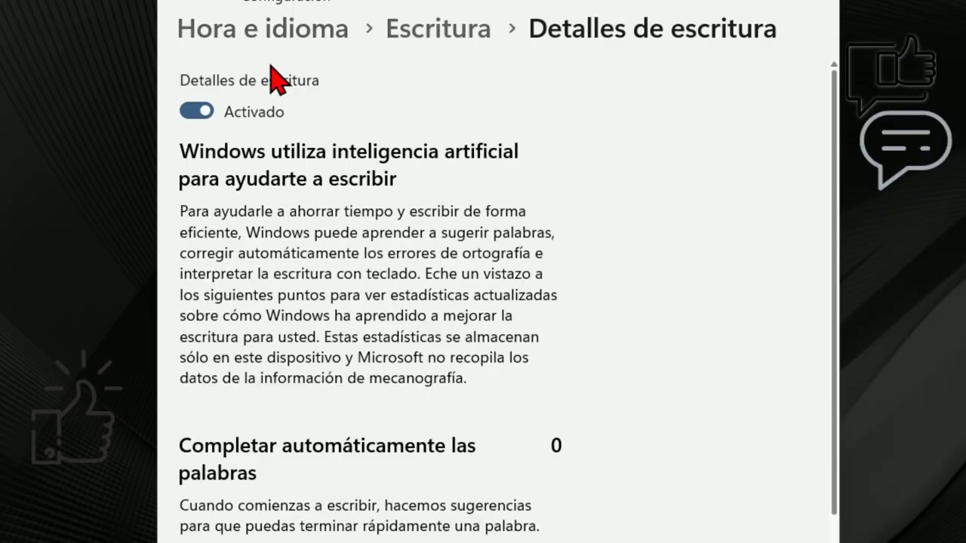